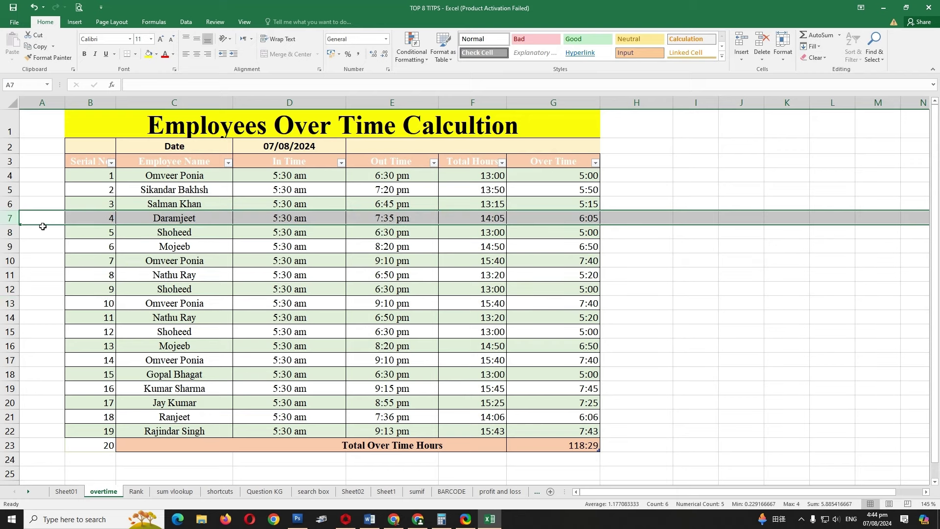
- Delete three employee rows with the keyboard, then undo to restore the unnumbered range
key("F4")
key("F4")
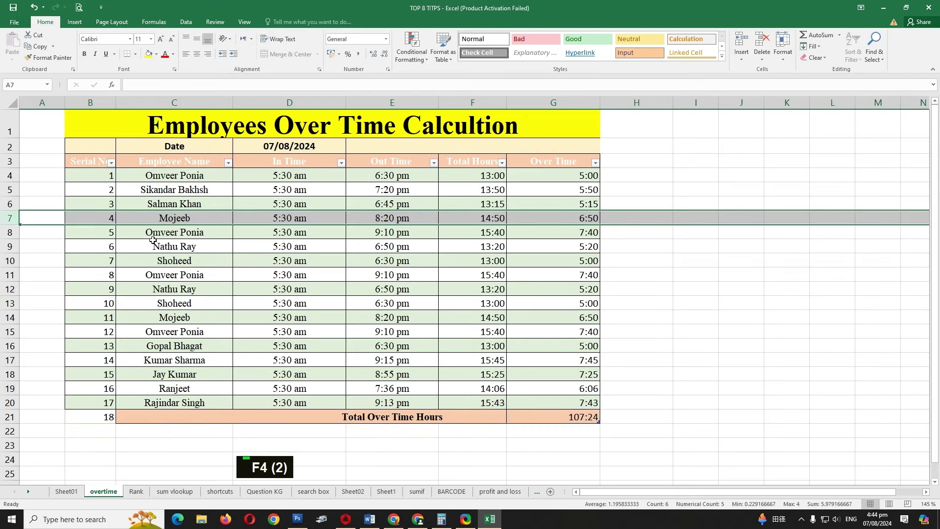
key("F4")
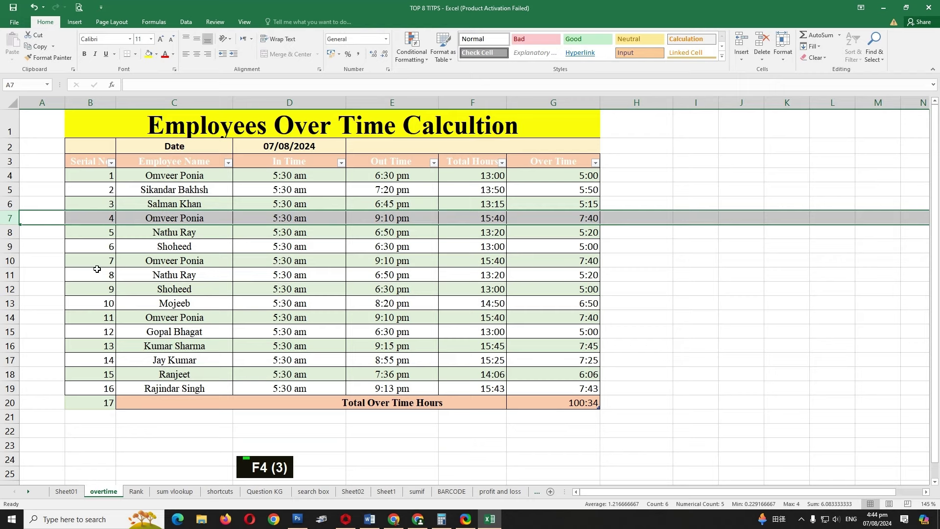
key("ctrl+z")
key("ctrl+z")
key("ctrl+z")
key("ctrl+z")
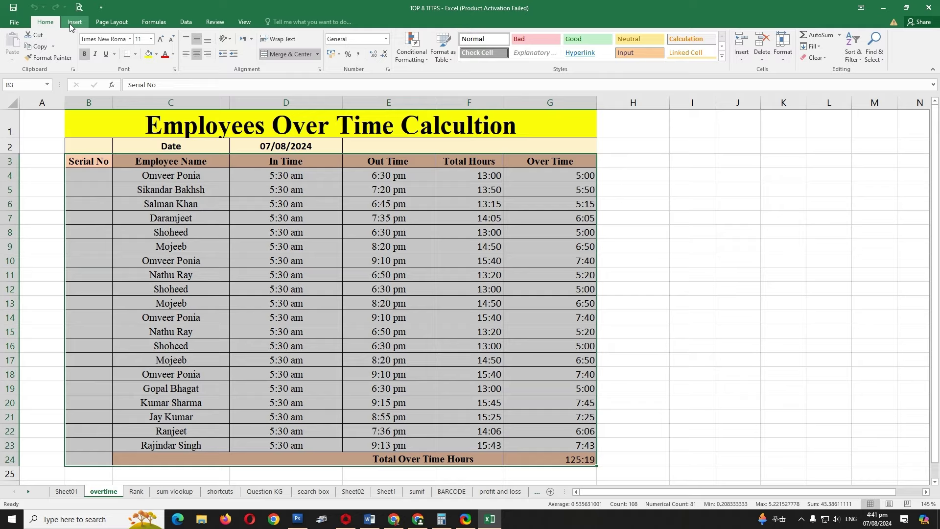
- Convert the employee data into a table with a green banded style
left_click(72, 28)
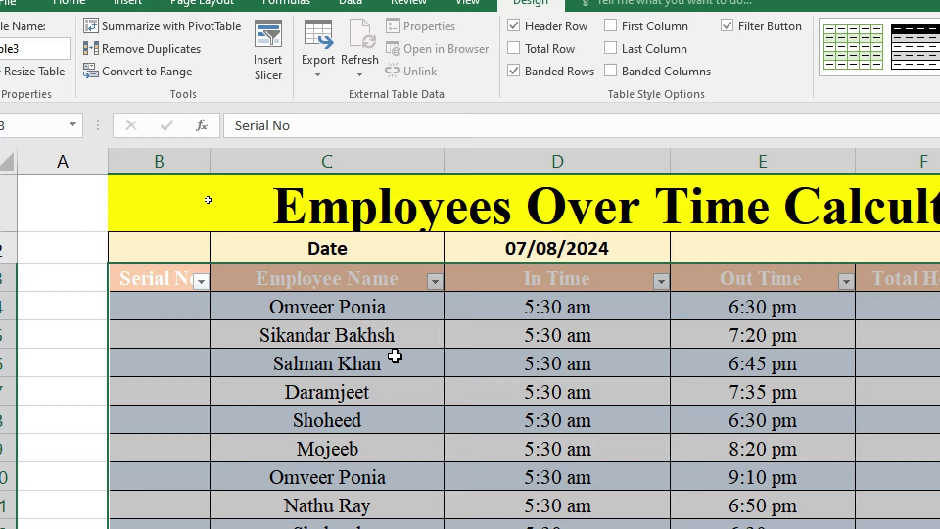
key("ctrl+4")
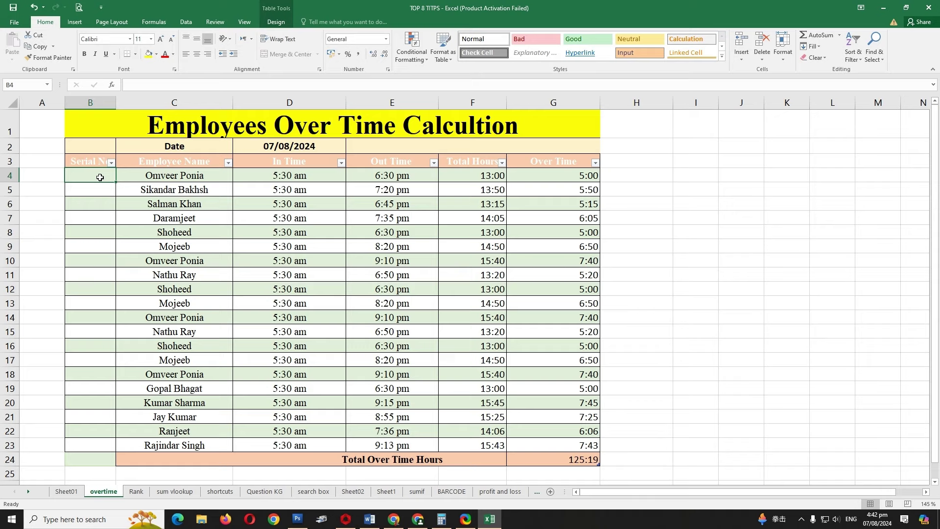
- Start =ROWS( in the first Serial No cell with an absolute $B$4 reference
type("=")
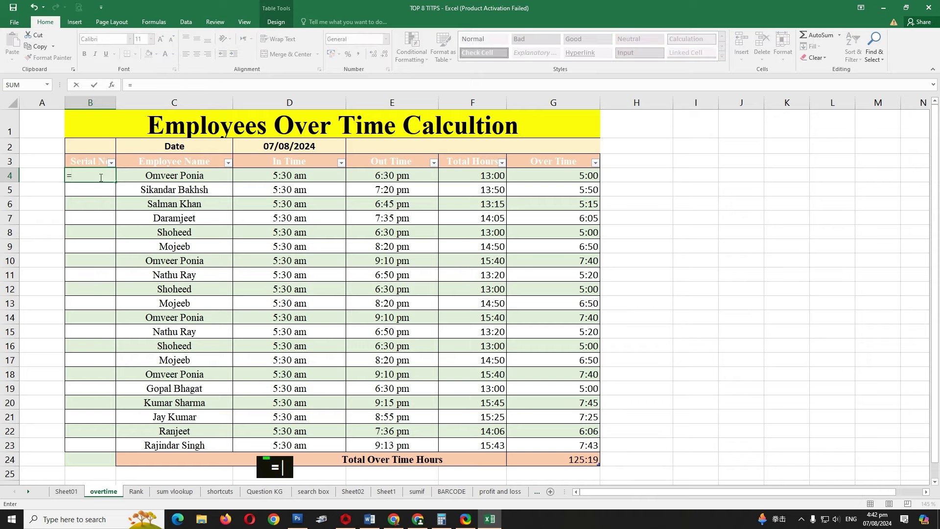
type("rows")
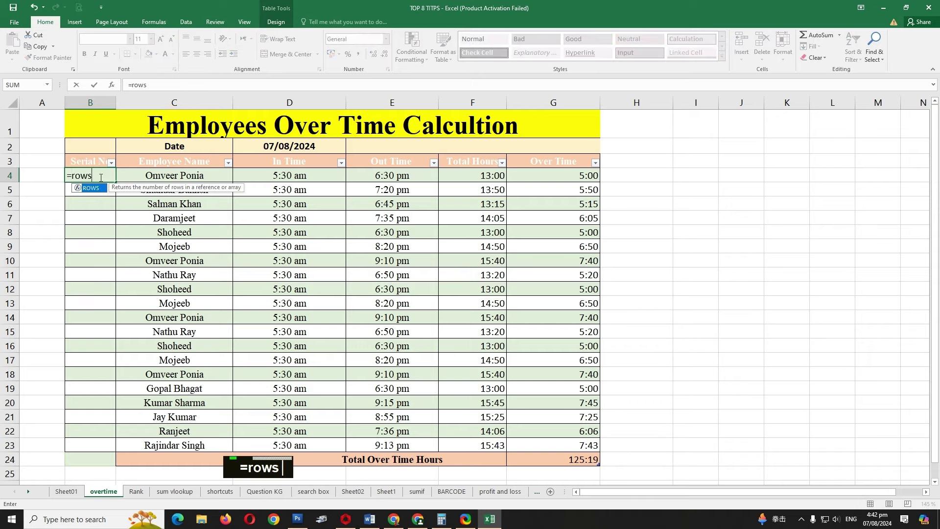
key("Tab")
type("=row")
type("s")
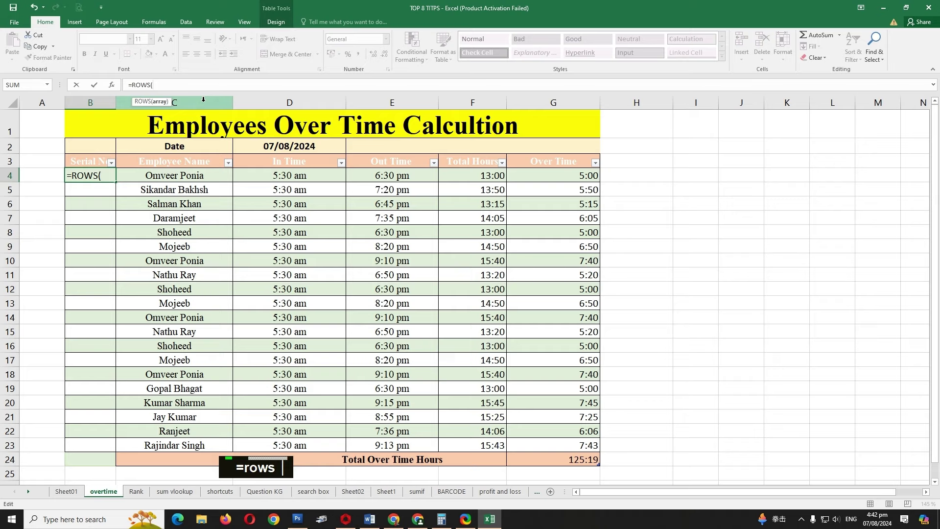
type("b4")
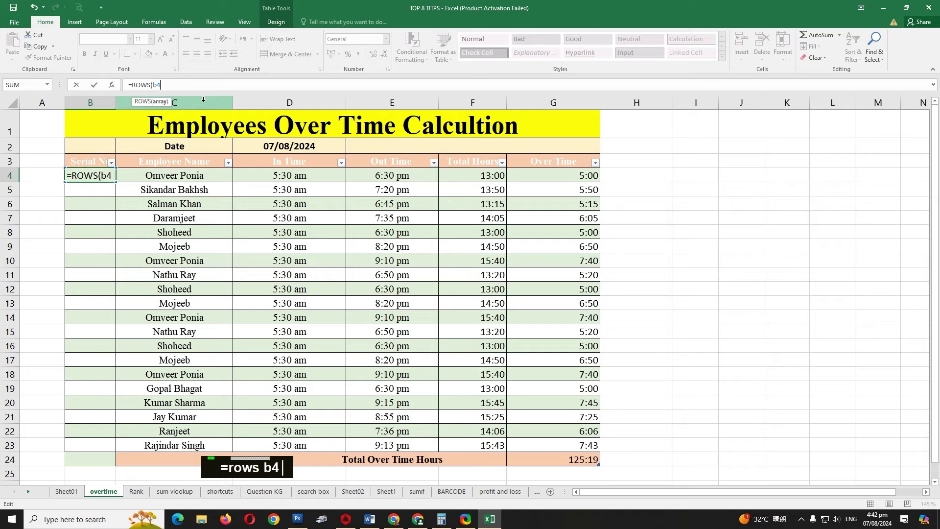
key("F4")
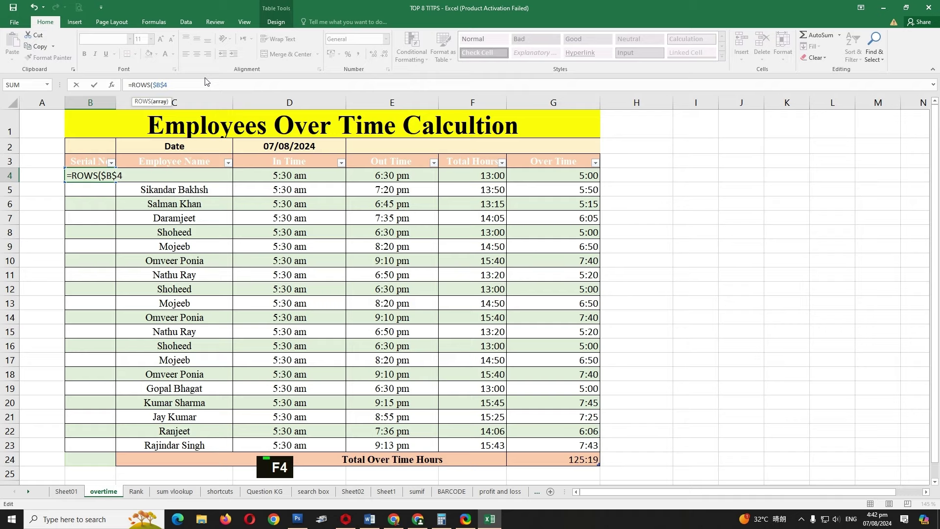
- Extend the ROWS range with a colon to end at this row's Serial No cell
type(":")
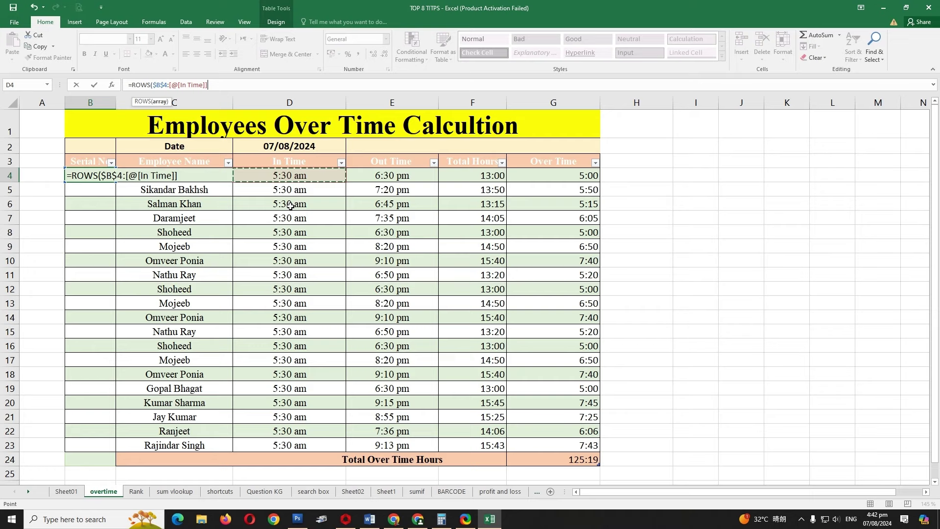
type(":")
key("Left")
left_click(284, 215)
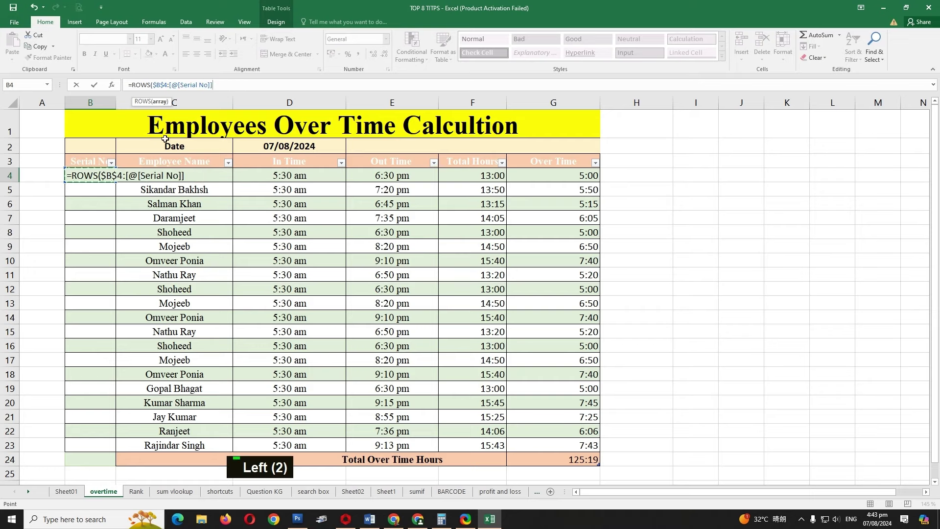
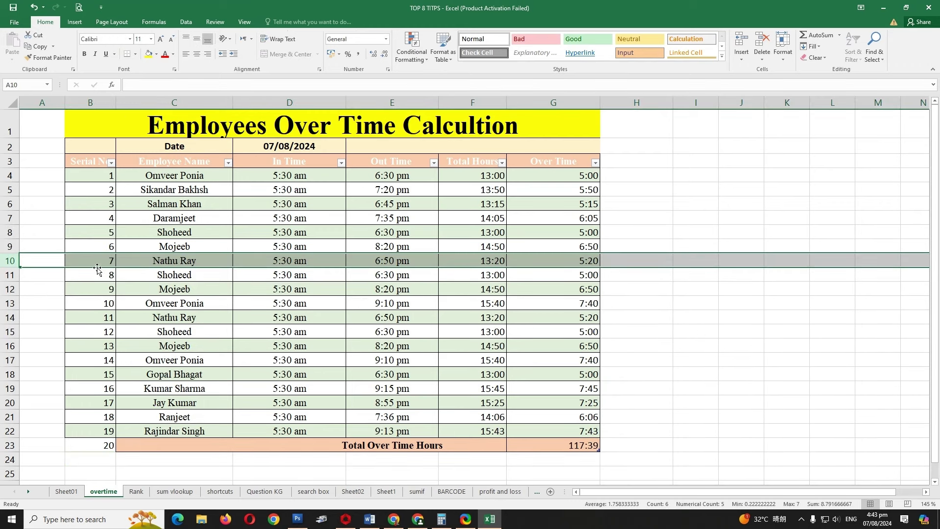
- Delete six employee rows to show the Serial No numbering updates automatically
key("F4")
key("F4")
key("F4")
key("F4")
key("F4")
key("F4")
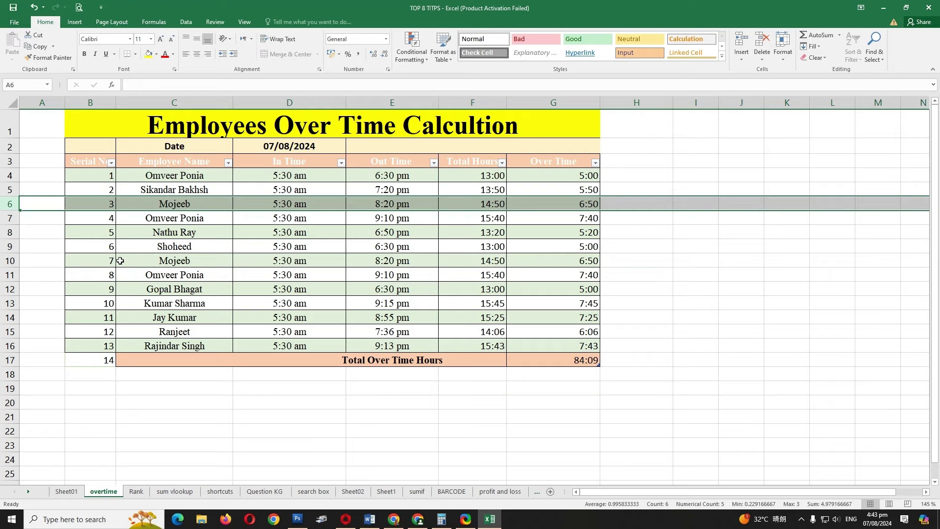
- Undo all the deletions so the table again numbers 20 employee rows
key("ctrl+z")
key("ctrl+z")
key("ctrl+z")
key("ctrl+z")
key("ctrl+z")
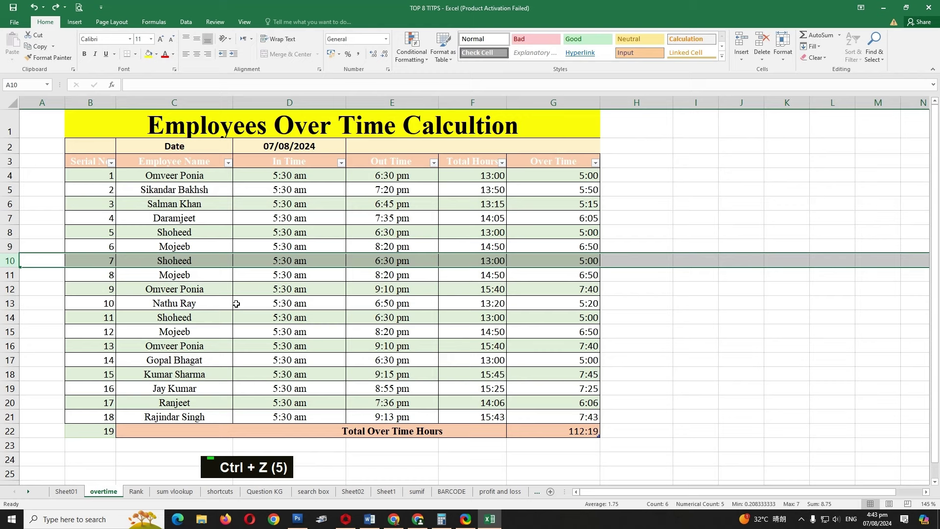
key("ctrl+z")
key("ctrl+z")
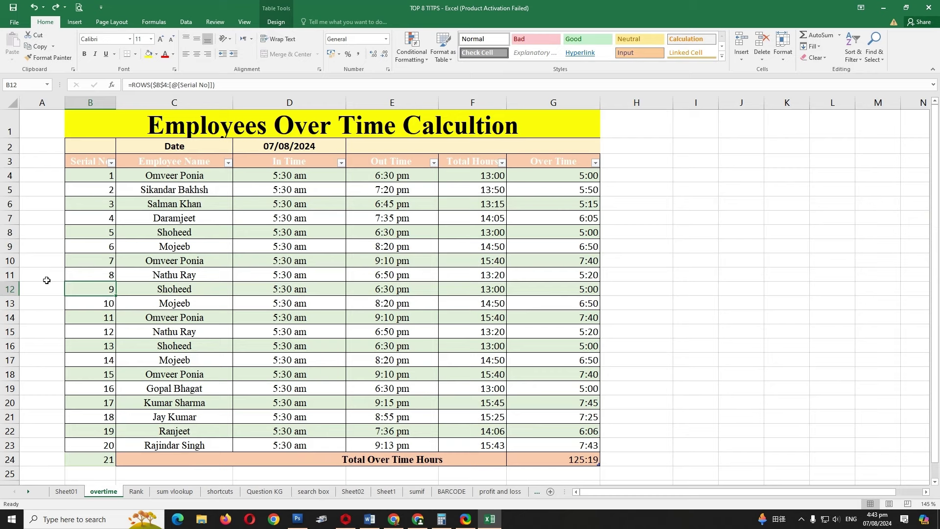
key("ctrl+z")
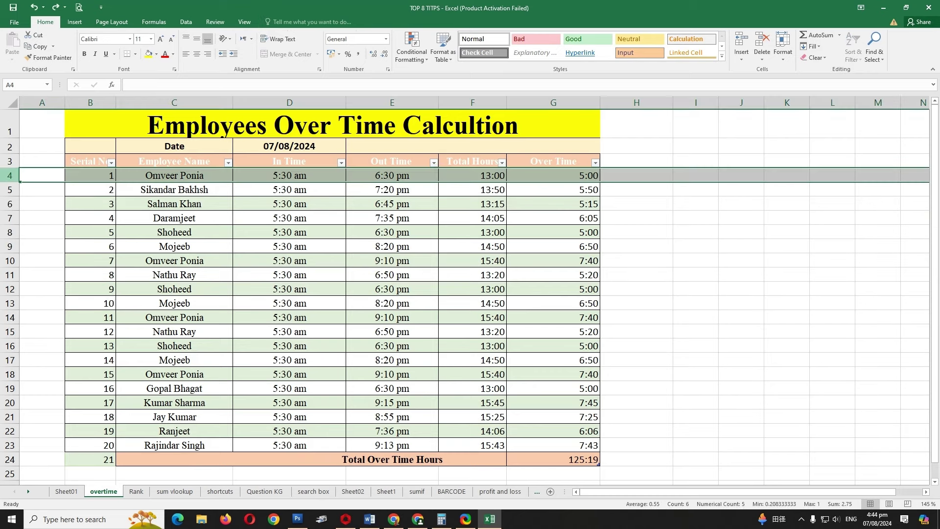
right_click(10, 178)
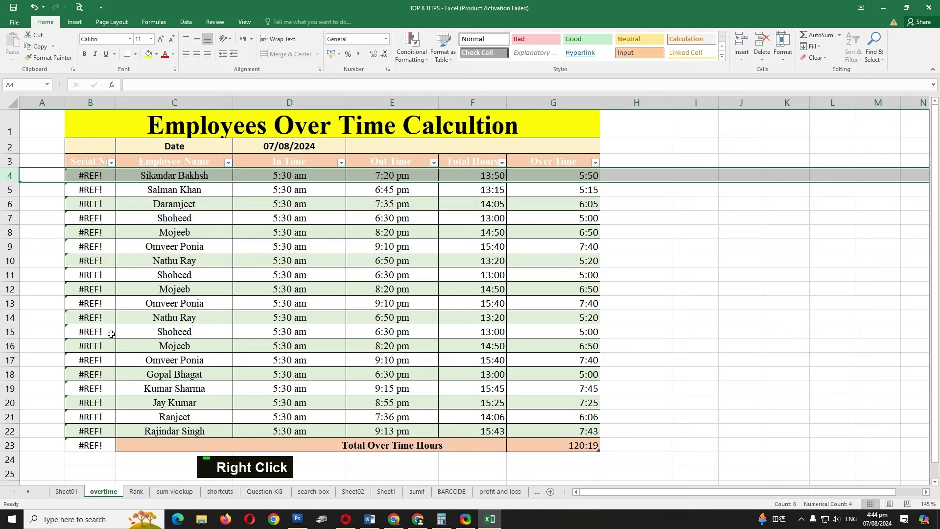
key("ctrl+z")
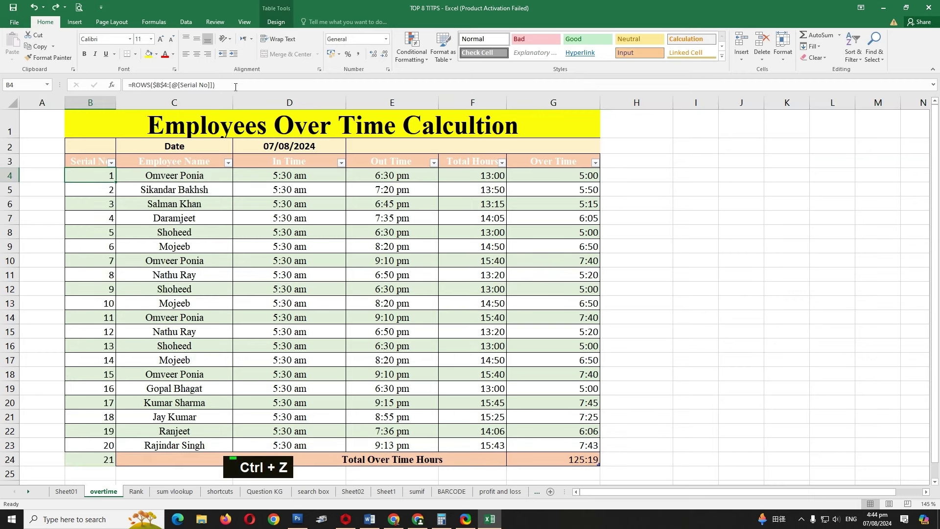